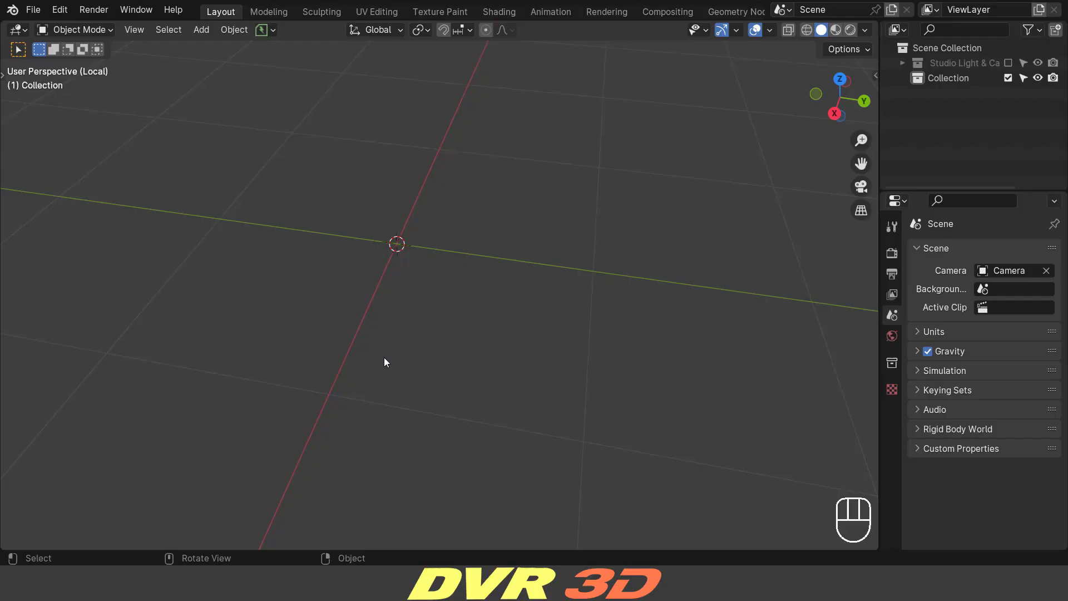
Step: Switch the viewport to the Right orthographic view
middle_click(409, 312)
key(`)
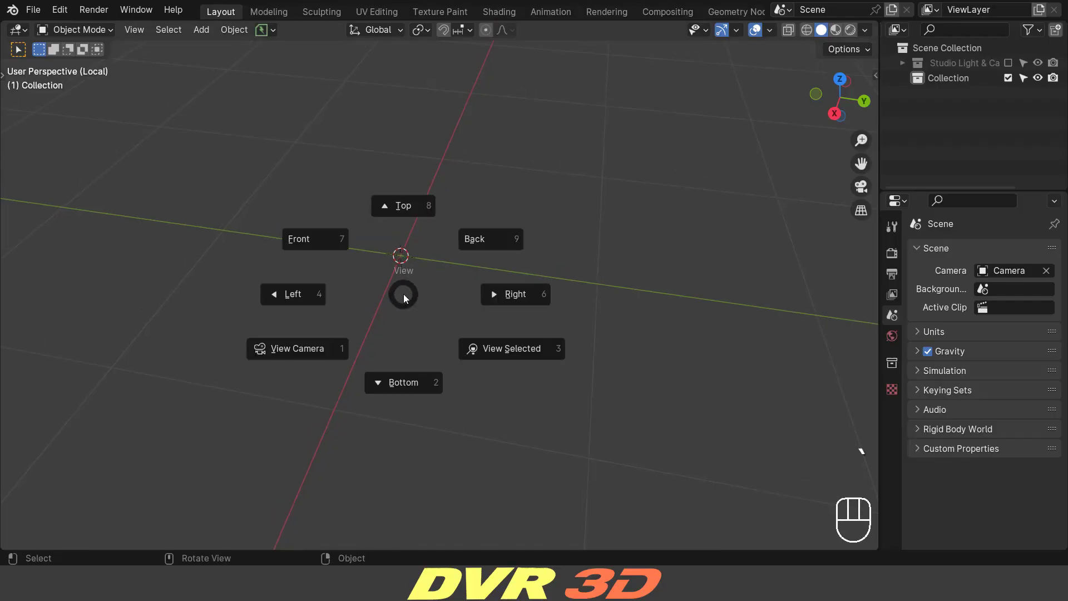
key(`)
middle_click(482, 294)
Step: Add a 50-vertex cylinder aligned to the view and enter Edit Mode on it
key(shift+a)
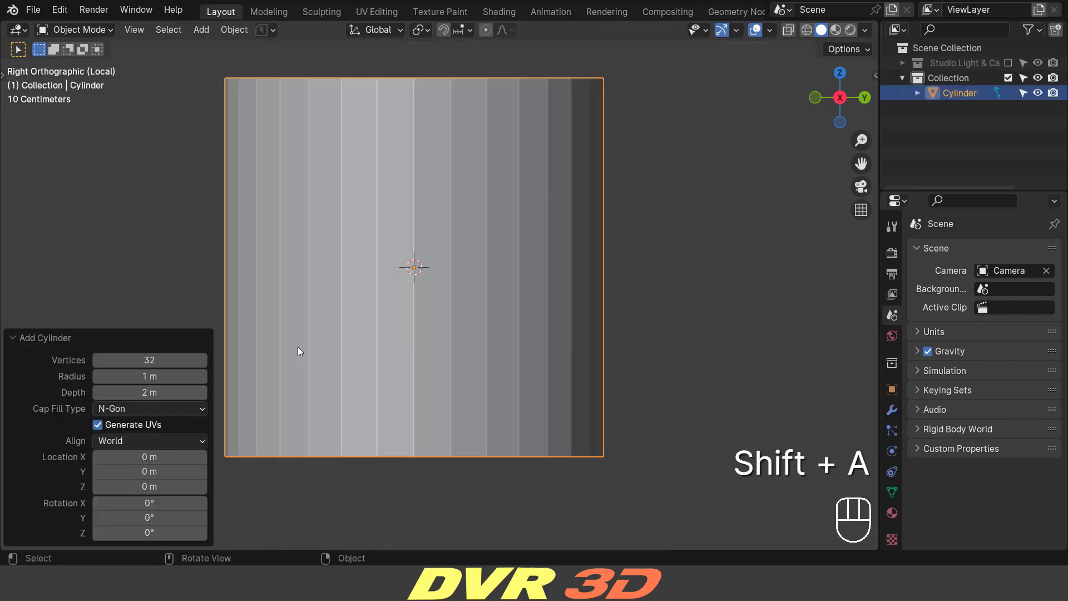
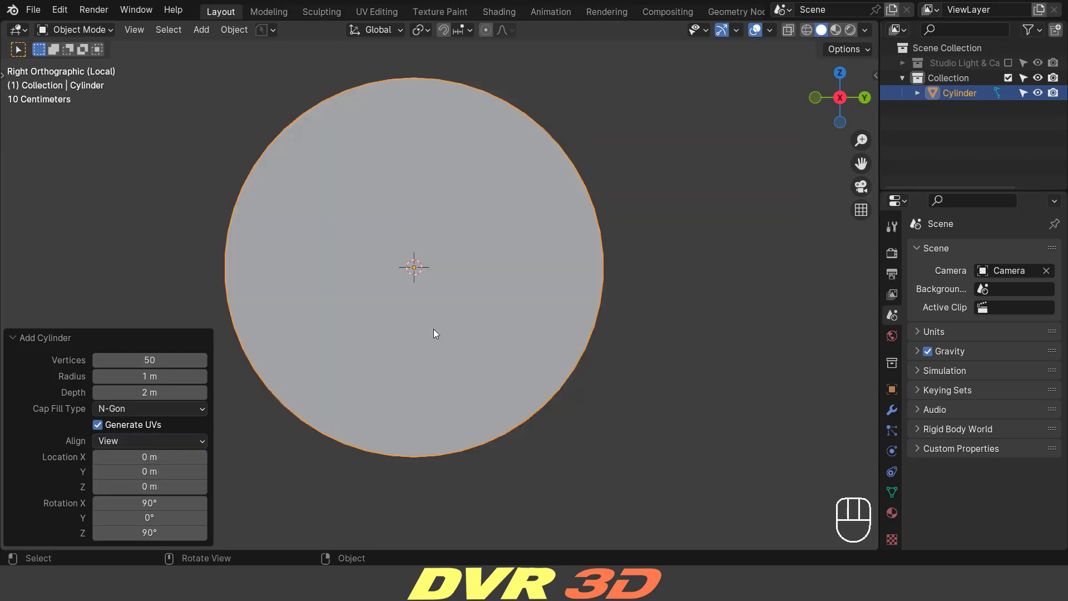
key(Tab)
Step: Slim the cylinder to about 0.248 of its radius and view the rod from the front
key(s)
click(453, 228)
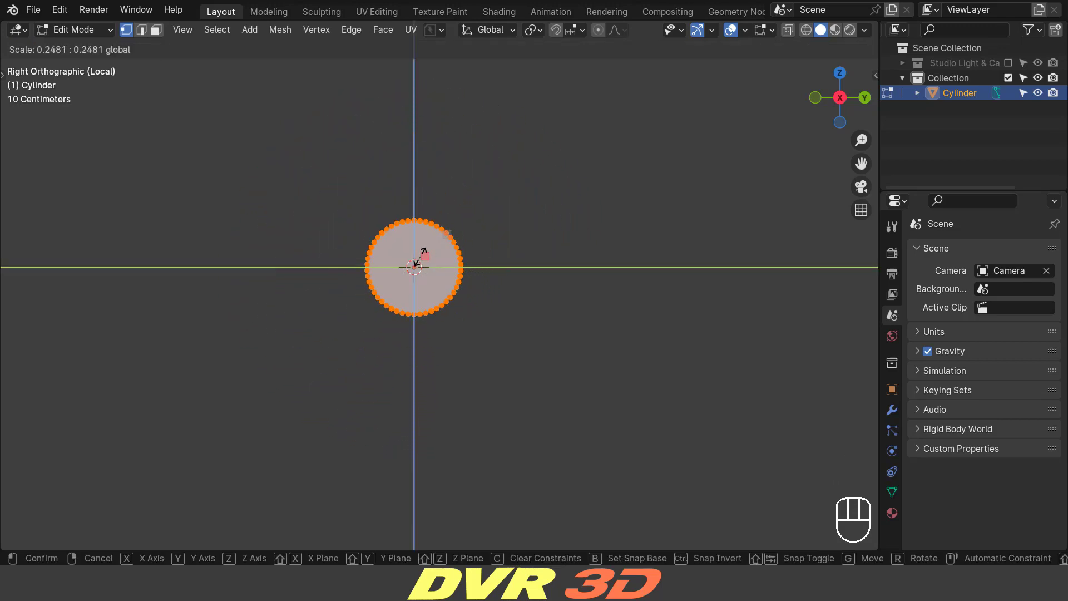
middle_click(473, 288)
middle_click(485, 261)
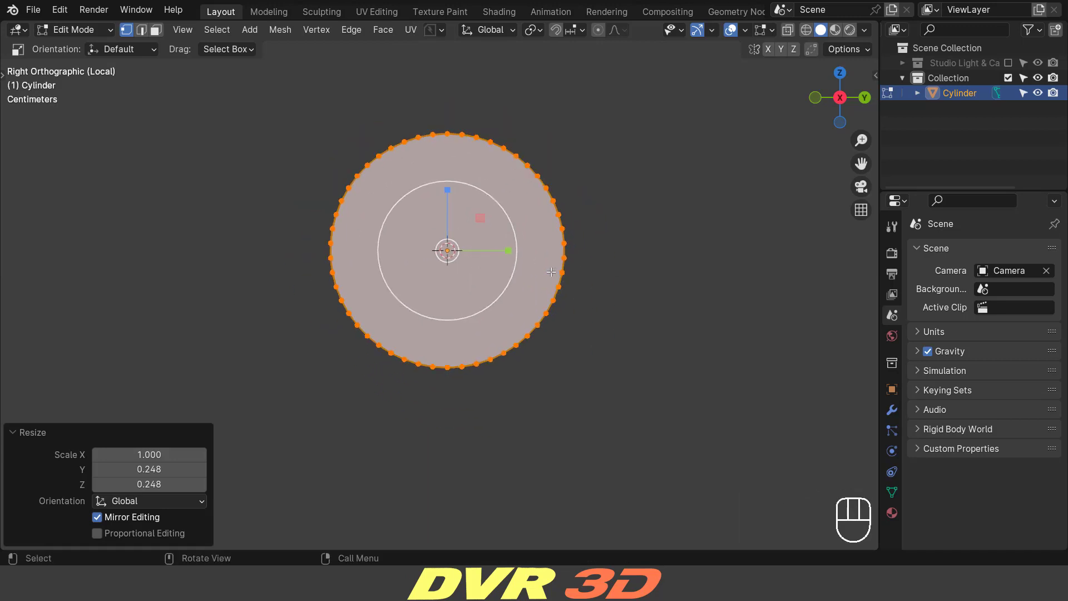
middle_click(417, 268)
Step: Add two loop cuts dividing the rod into three sections
key(q)
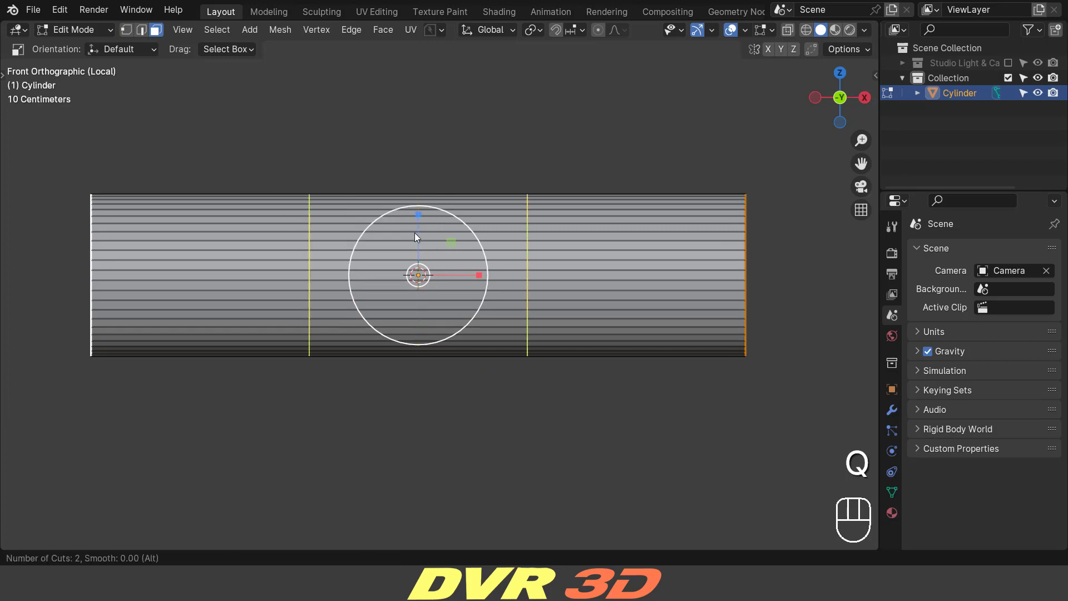
middle_click(434, 232)
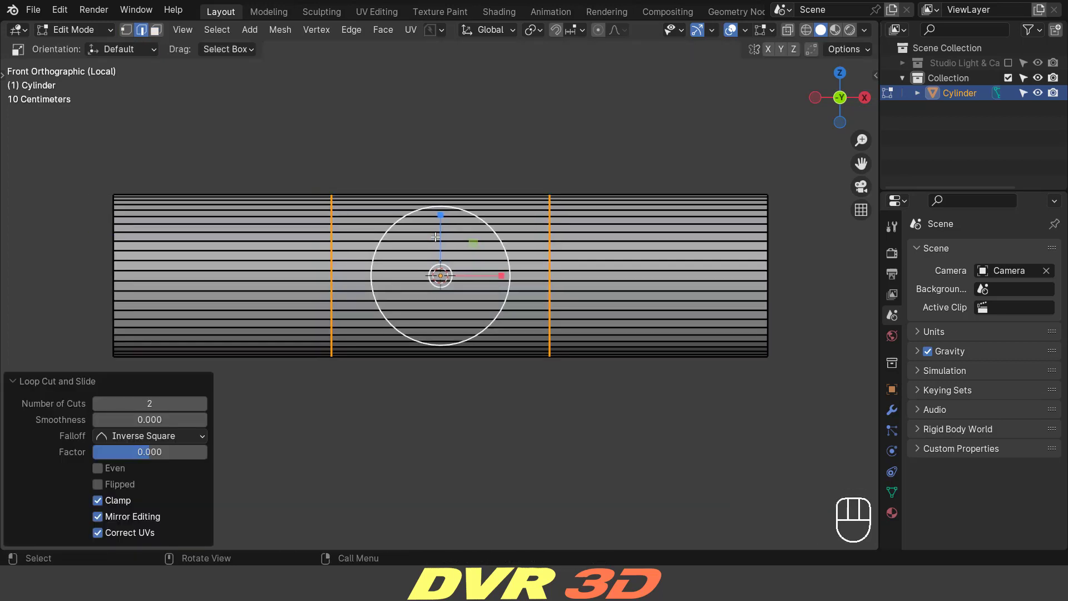
key(w)
key(2)
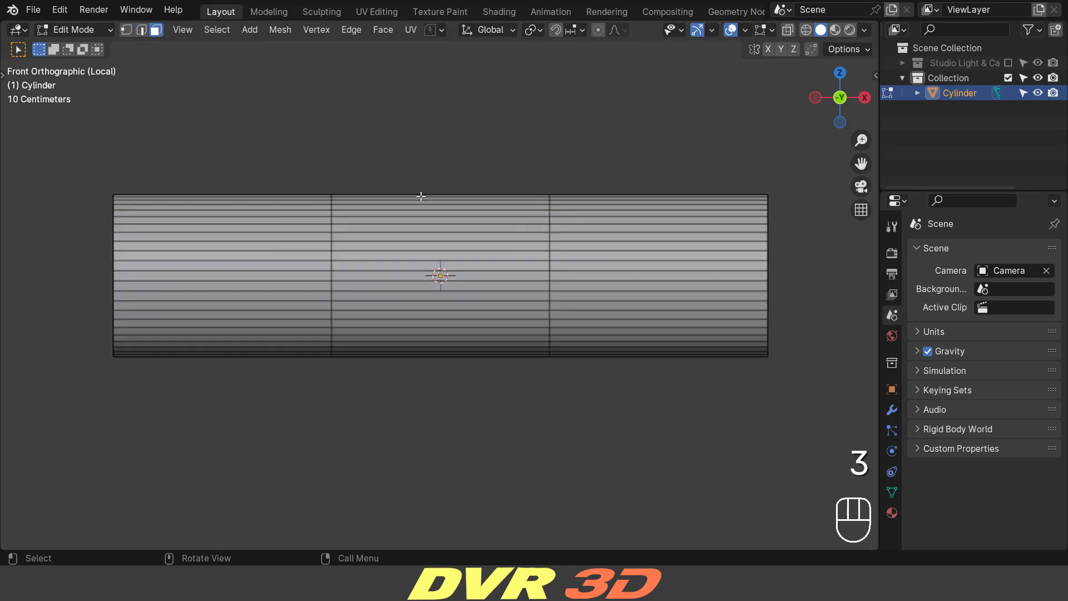
Step: Stretch the middle section 1.6 times along X and orbit to perspective
click(419, 245)
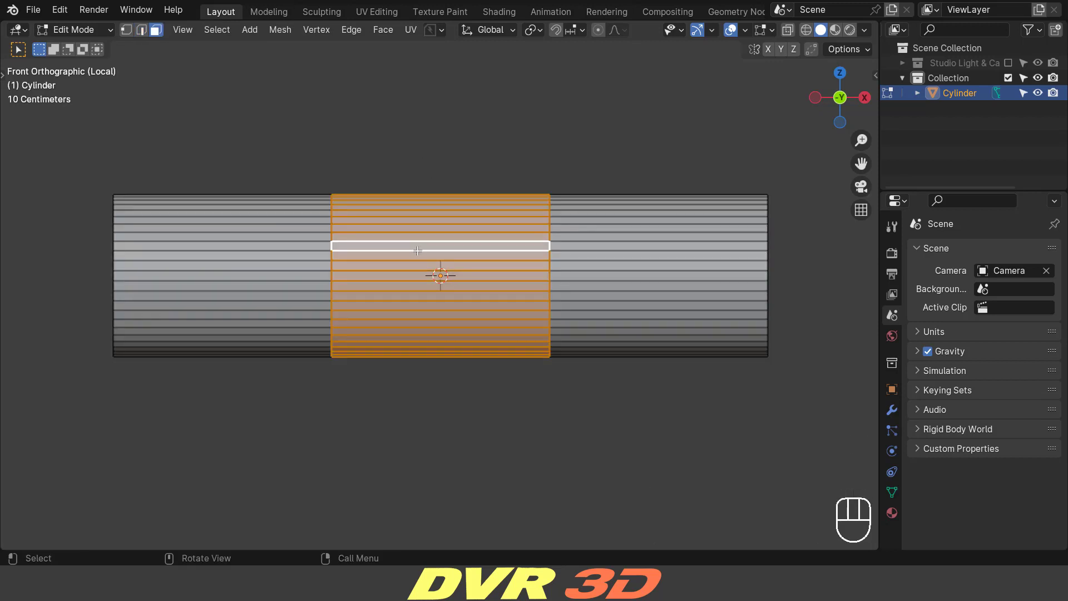
middle_click(419, 243)
key(s)
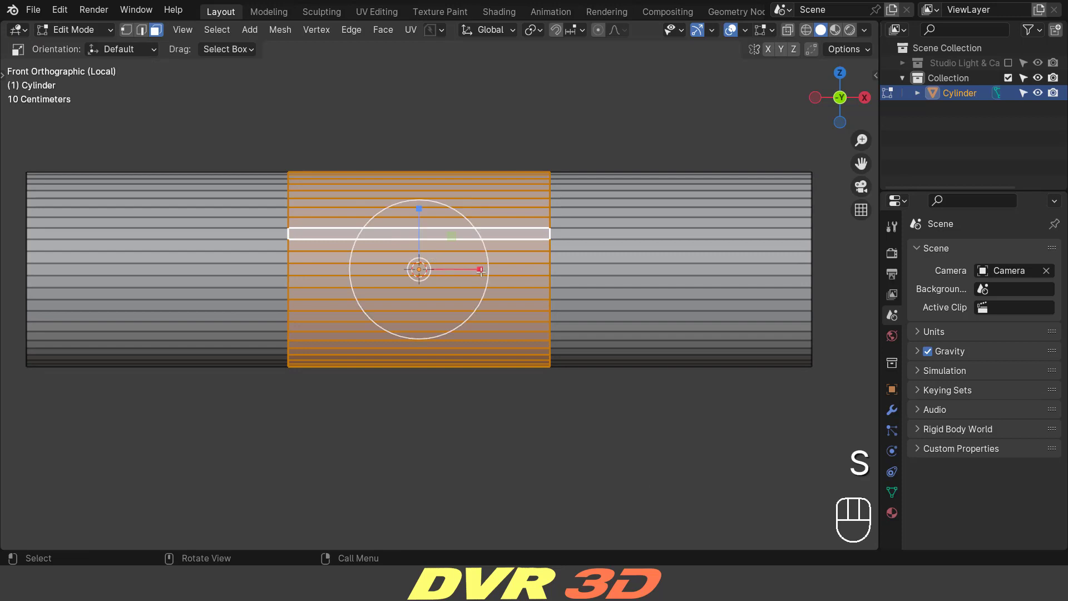
click(481, 265)
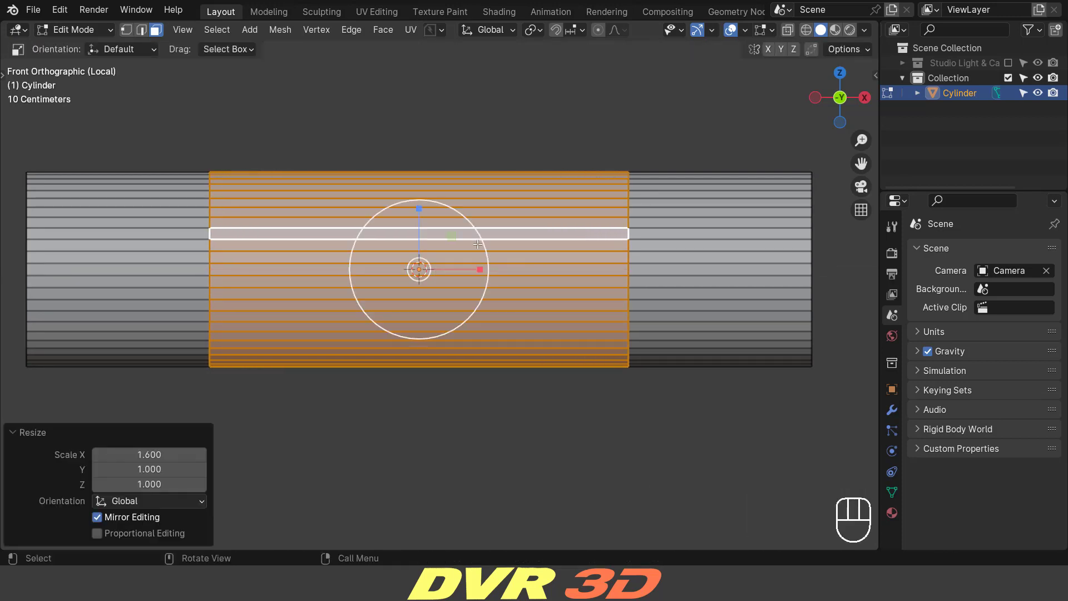
drag(512, 258, 563, 304)
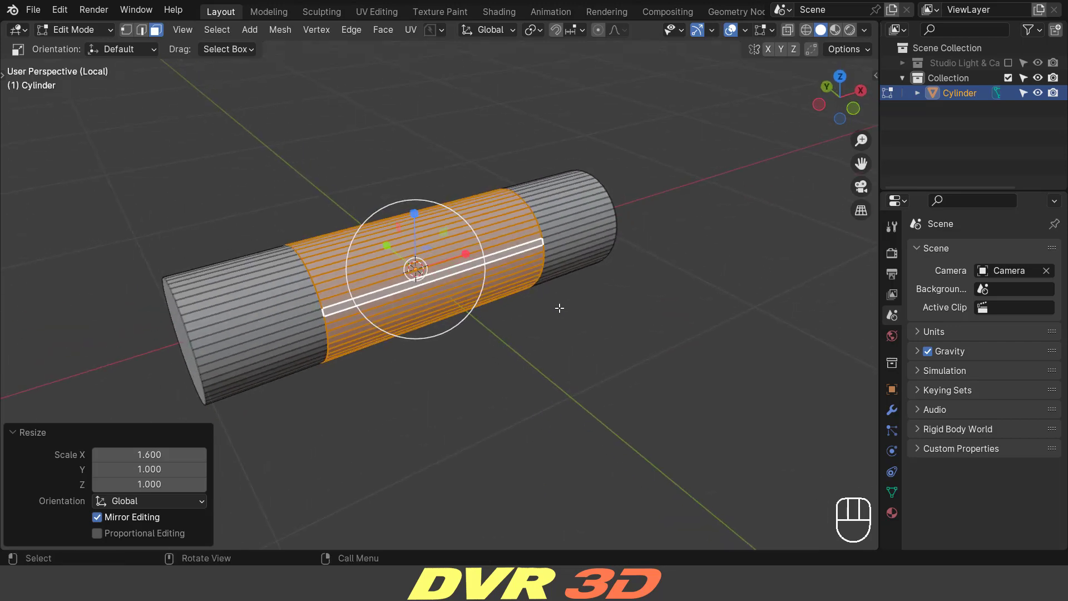
Step: Extrude the middle faces 0.1 m along normals into a thicker collar and return to Object Mode
key(w)
click(620, 317)
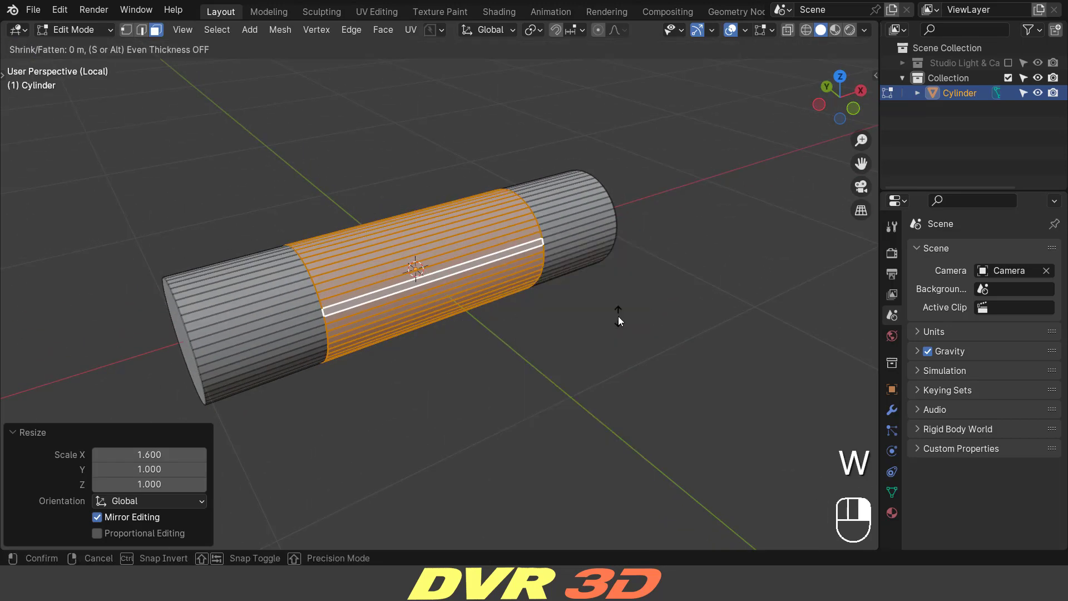
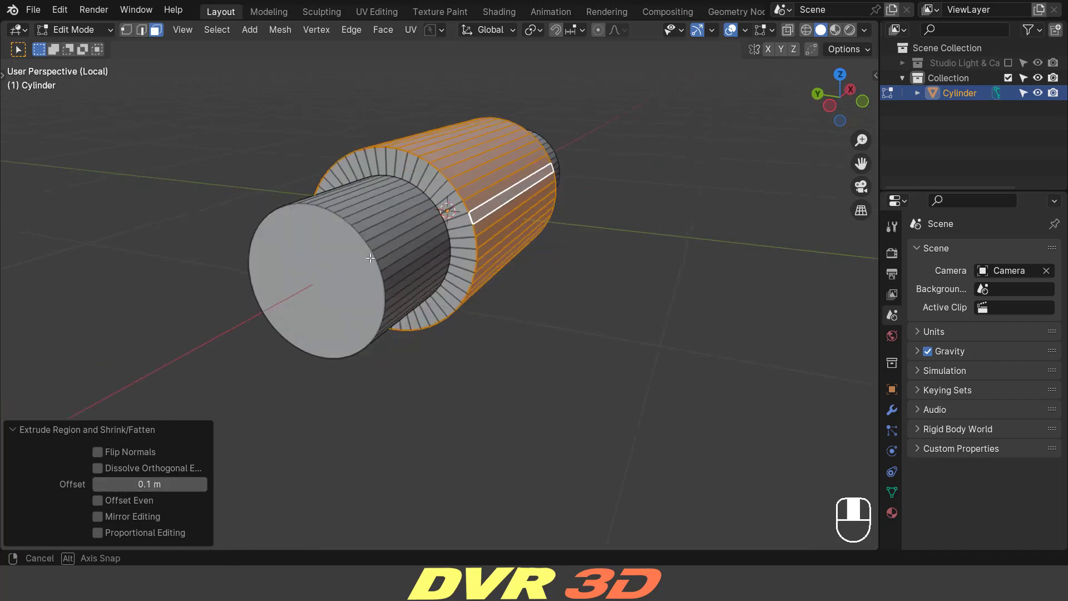
drag(453, 286, 452, 308)
key(Tab)
Step: Add a second cylinder, Cylinder.001, along the shaft's axis and inspect it
key(shift+a)
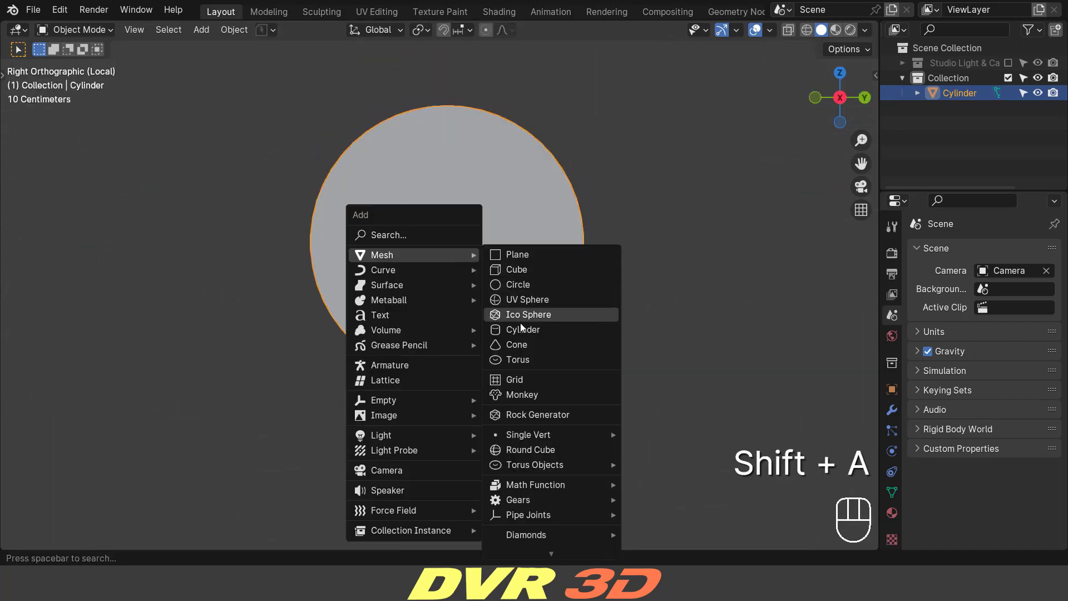
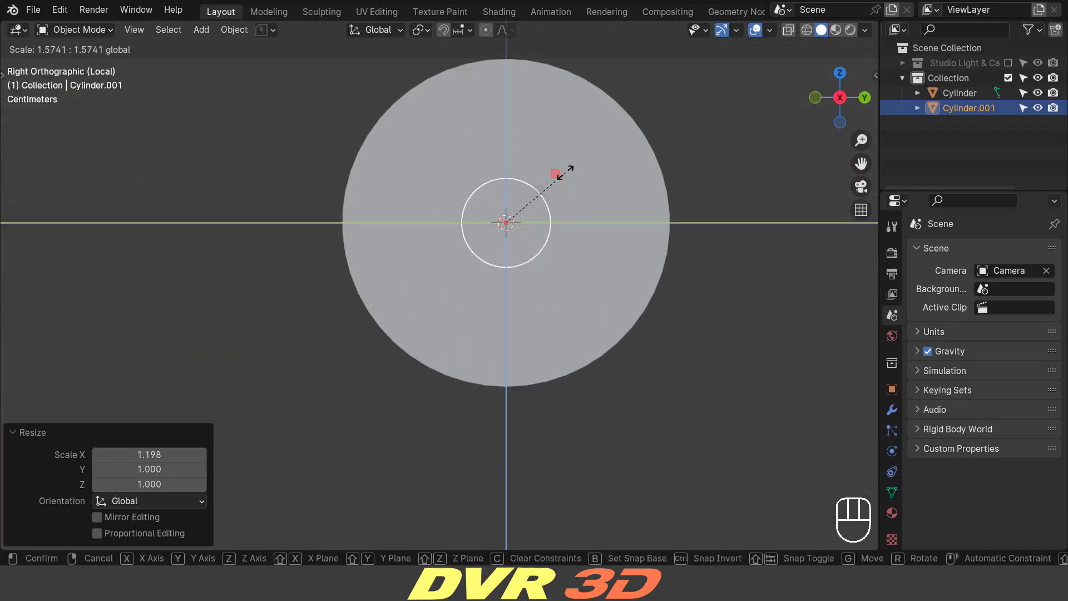
drag(668, 228, 625, 247)
middle_click(631, 257)
middle_click(617, 267)
Step: Thicken the cutter cylinder about 1.57 times and save as Boolean Modeling.blend
key(w)
drag(521, 277, 548, 269)
middle_click(550, 270)
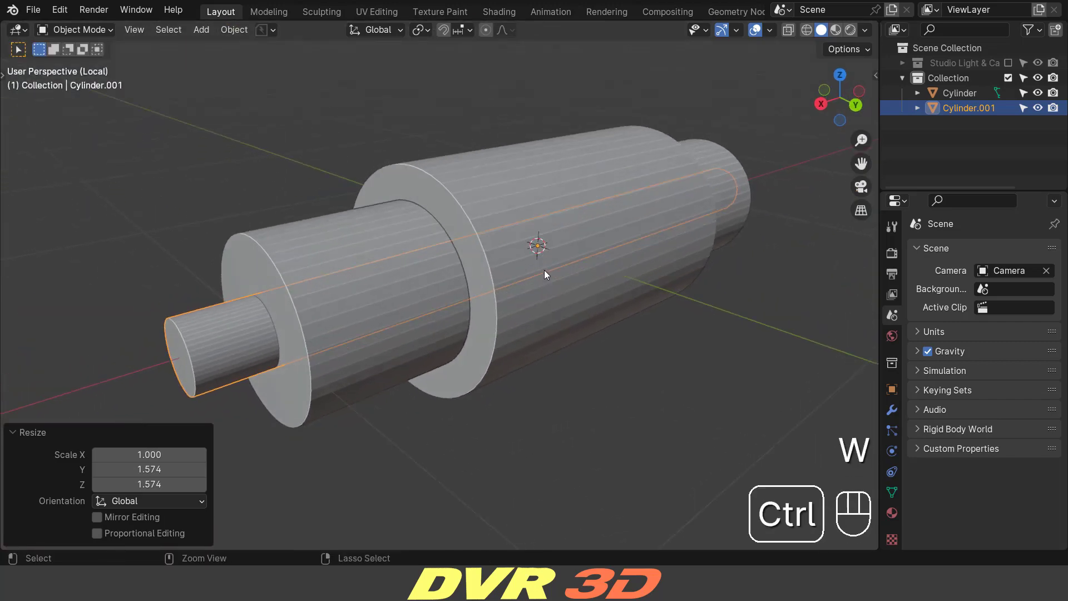
key(ctrl+s)
middle_click(509, 278)
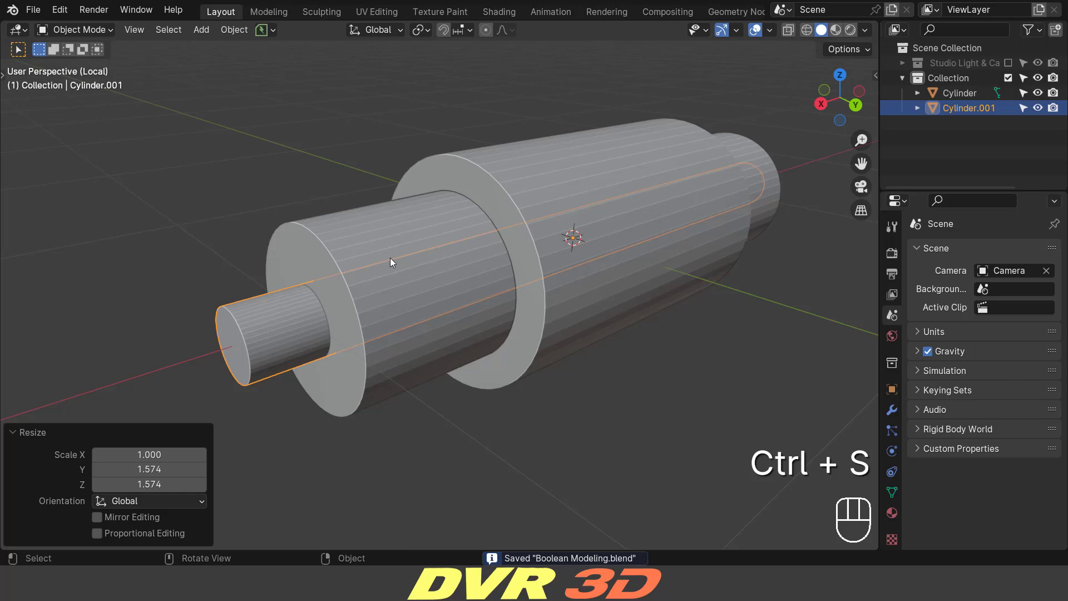
Step: Select the shaft's end rim edge loops in Edit Mode and start bevelling them
click(352, 250)
key(Tab)
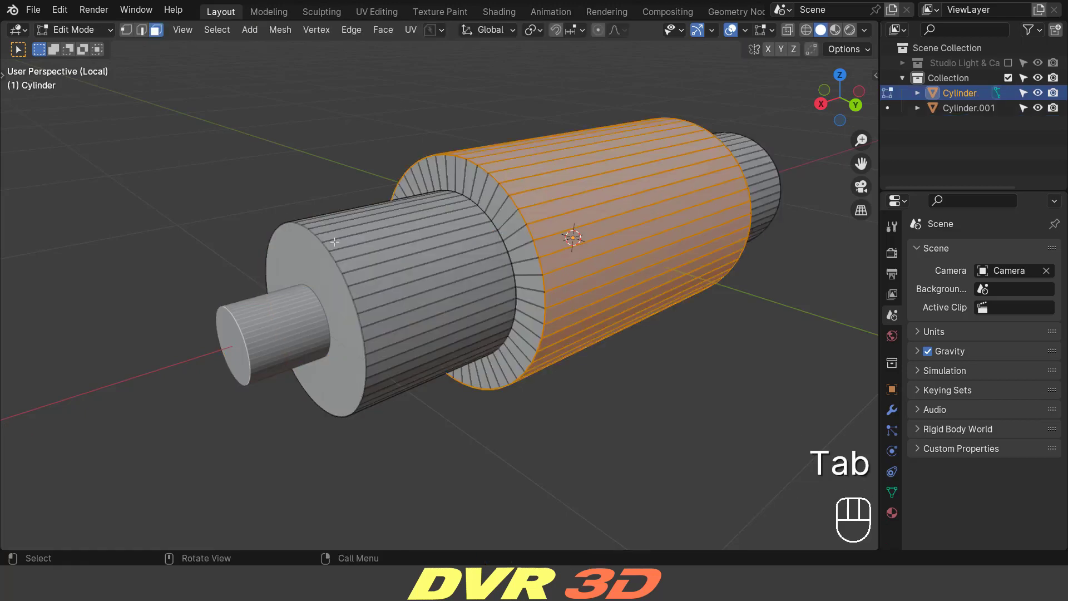
key(2)
click(248, 168)
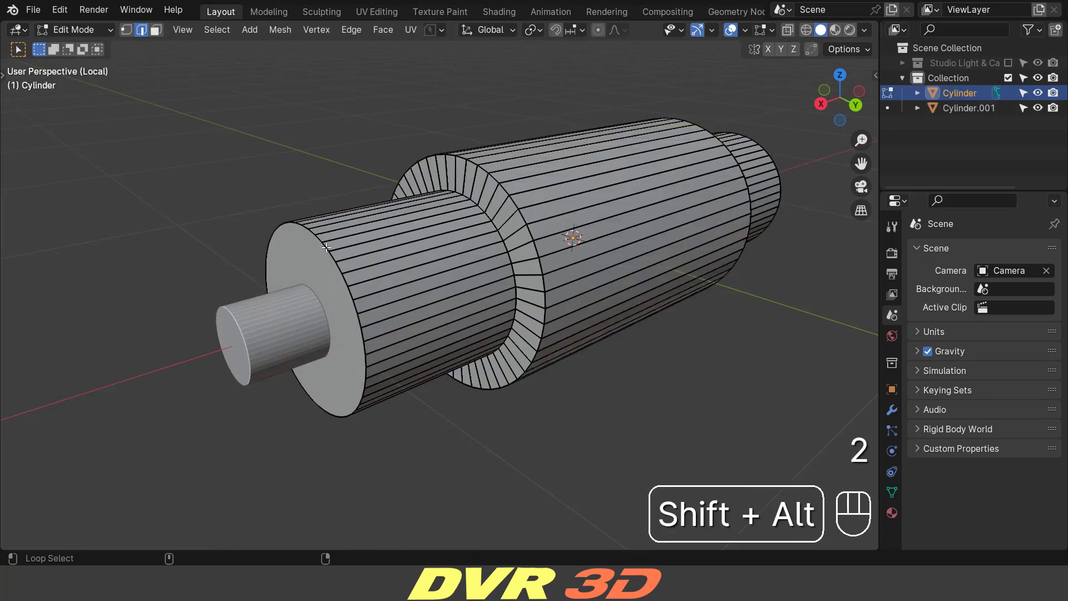
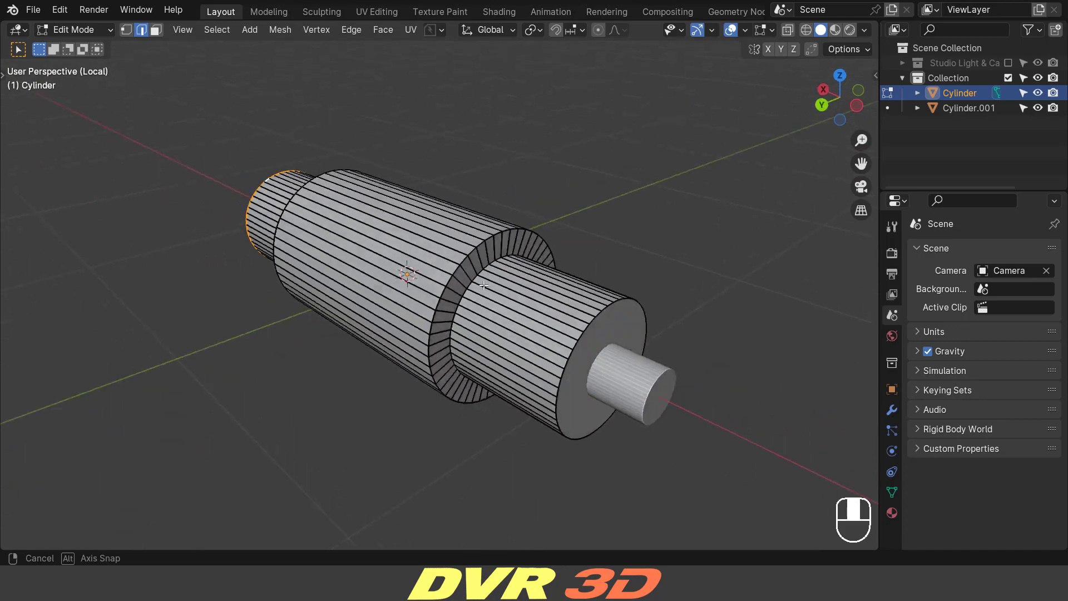
middle_click(601, 291)
key(q)
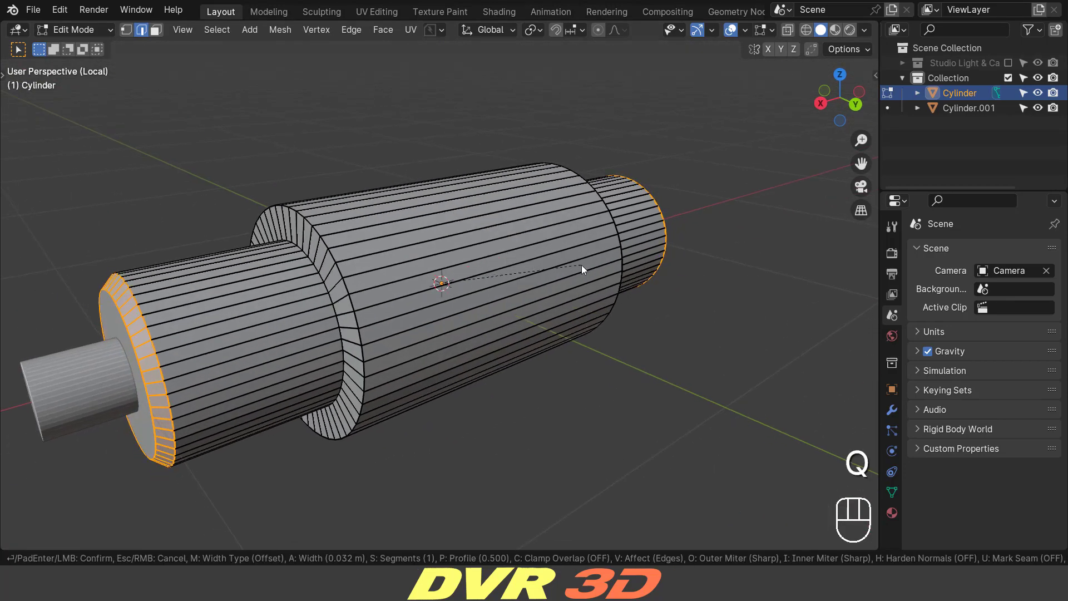
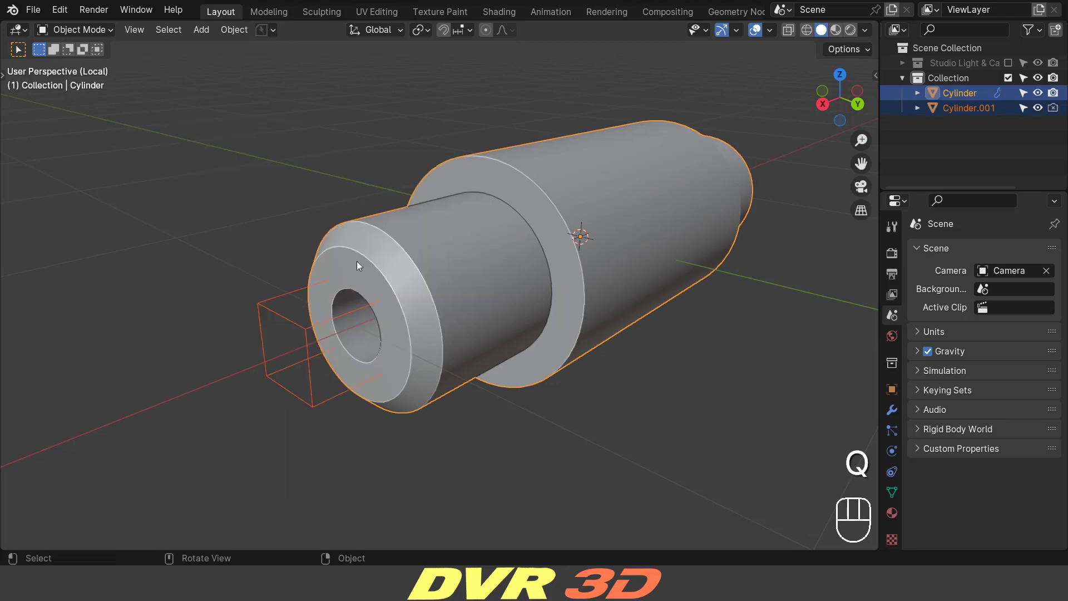
Step: Hide the cutter cylinder Cylinder.001 in the Outliner
middle_click(315, 253)
drag(306, 251, 311, 257)
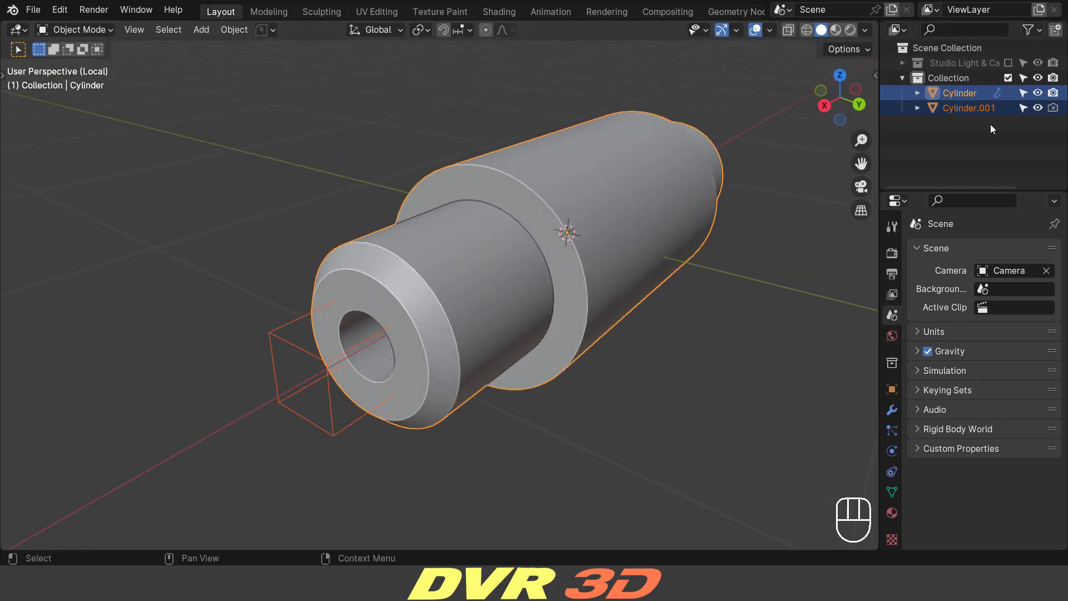
click(1035, 111)
drag(468, 231, 408, 224)
click(410, 234)
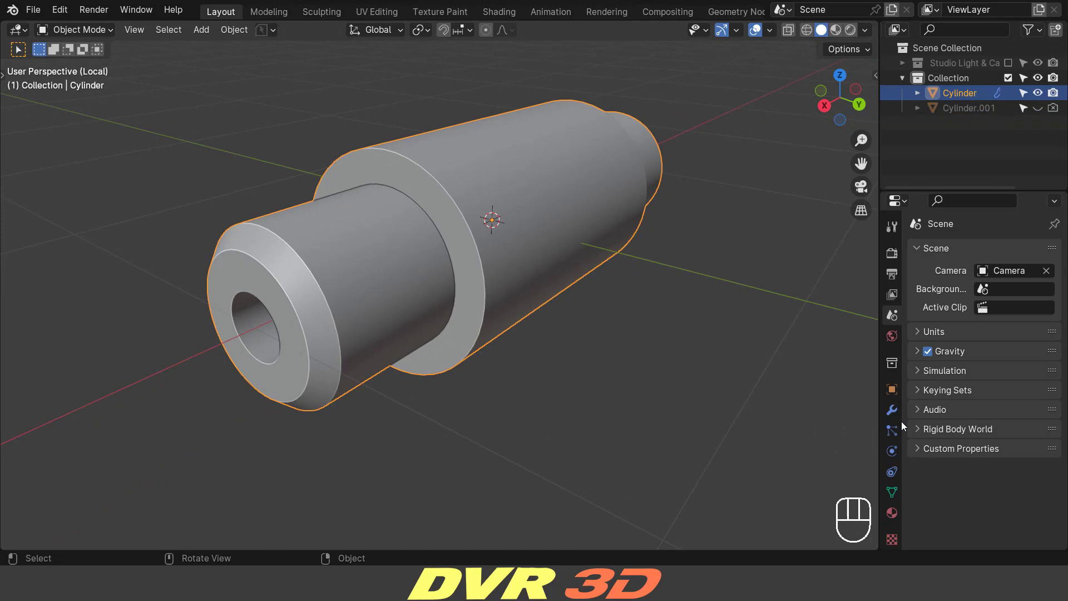
Step: Add a Bevel modifier with Amount 0.005 m and 2 segments, collapsing the panels
click(899, 415)
drag(938, 256, 737, 66)
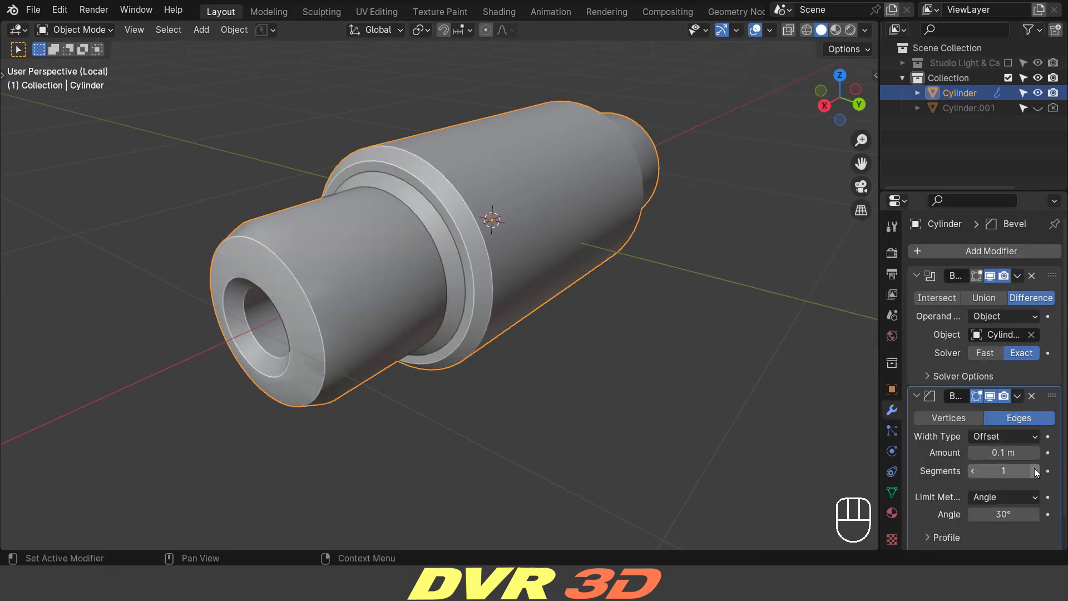
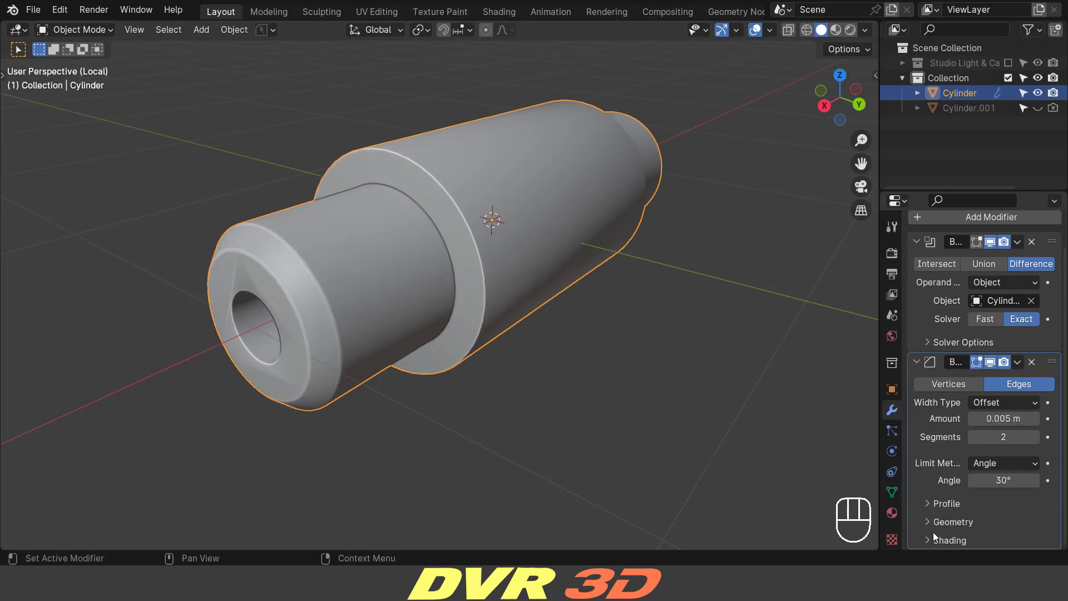
click(937, 543)
click(974, 509)
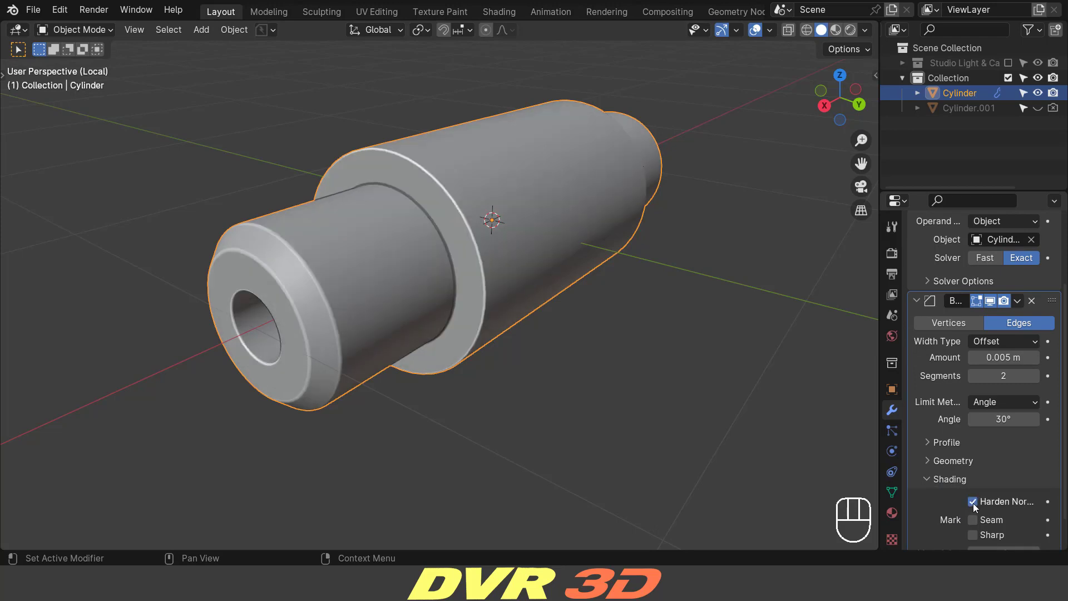